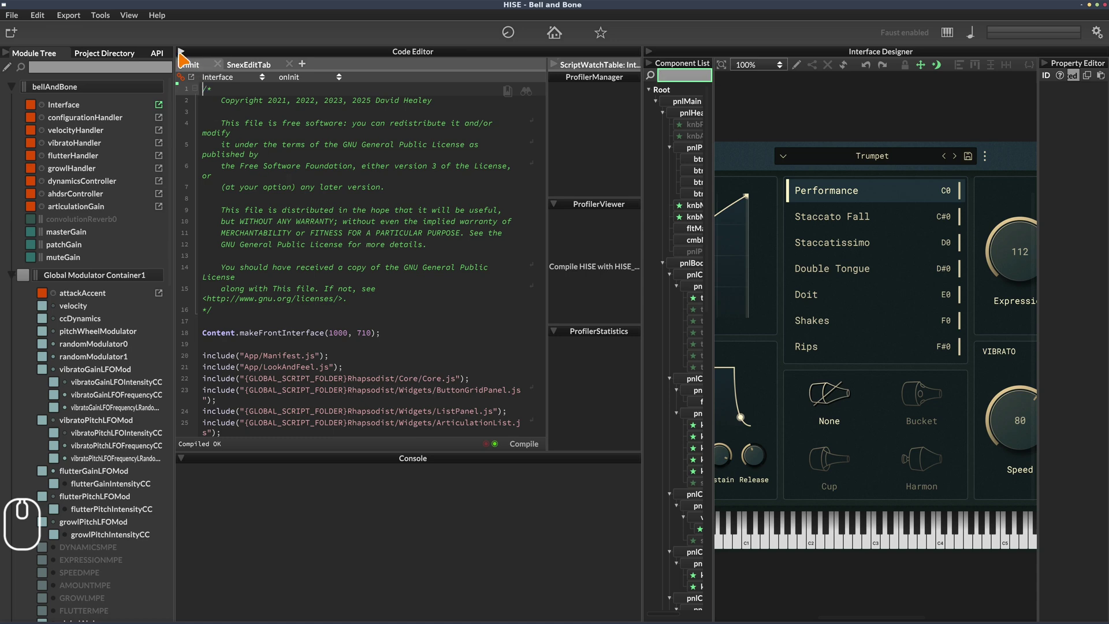
# - Collapse the console below the onInit script to enlarge the code editor
pyautogui.click(9, 58)
pyautogui.click(9, 58)
pyautogui.click(9, 59)
pyautogui.click(159, 219)
pyautogui.doubleClick(188, 464)
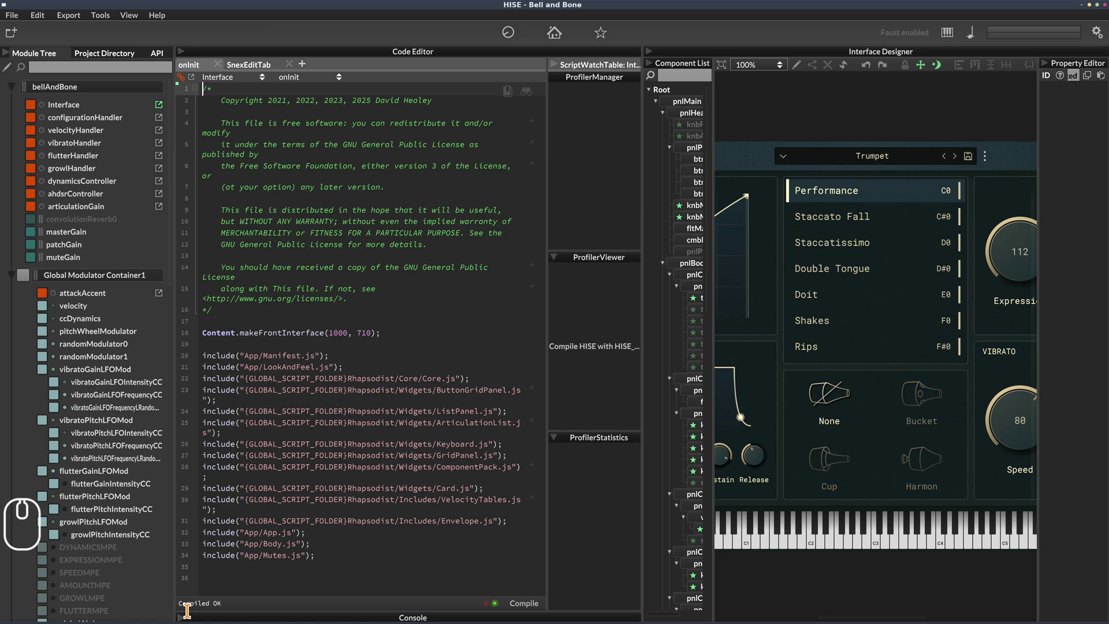
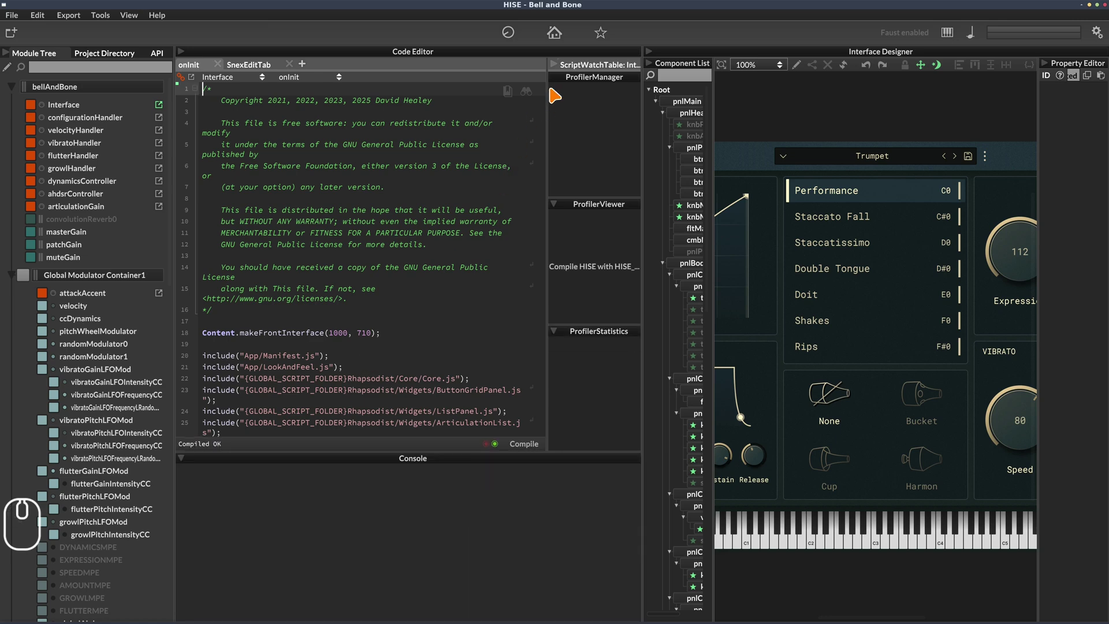
# - Toggle the ScriptWatchTable and Profiler column, ending with it collapsed for a full-width editor
pyautogui.click(560, 71)
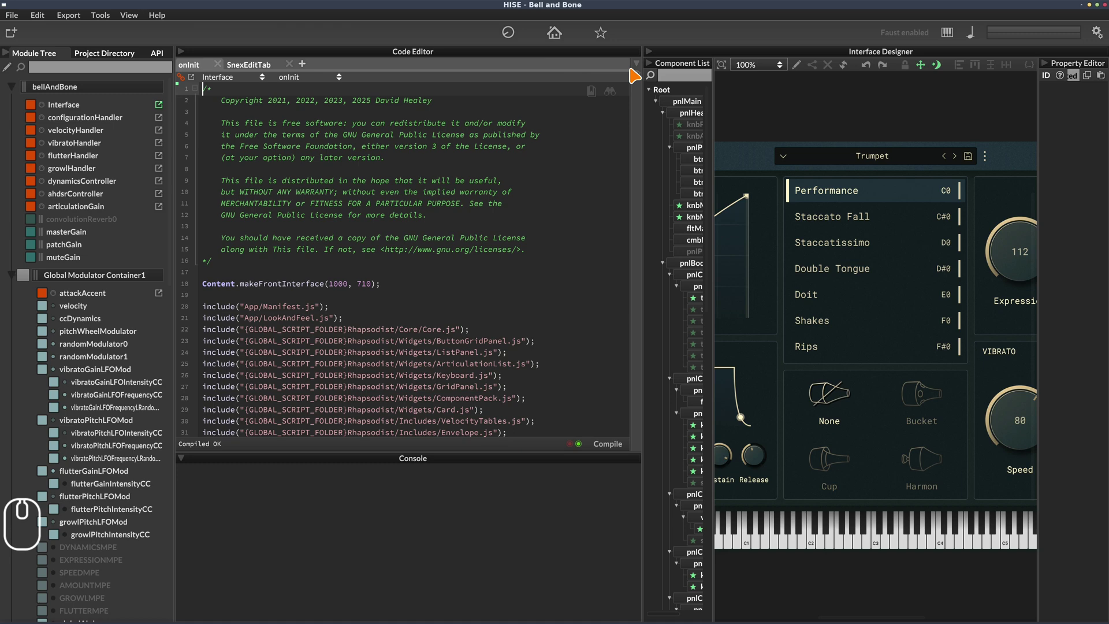
pyautogui.click(642, 70)
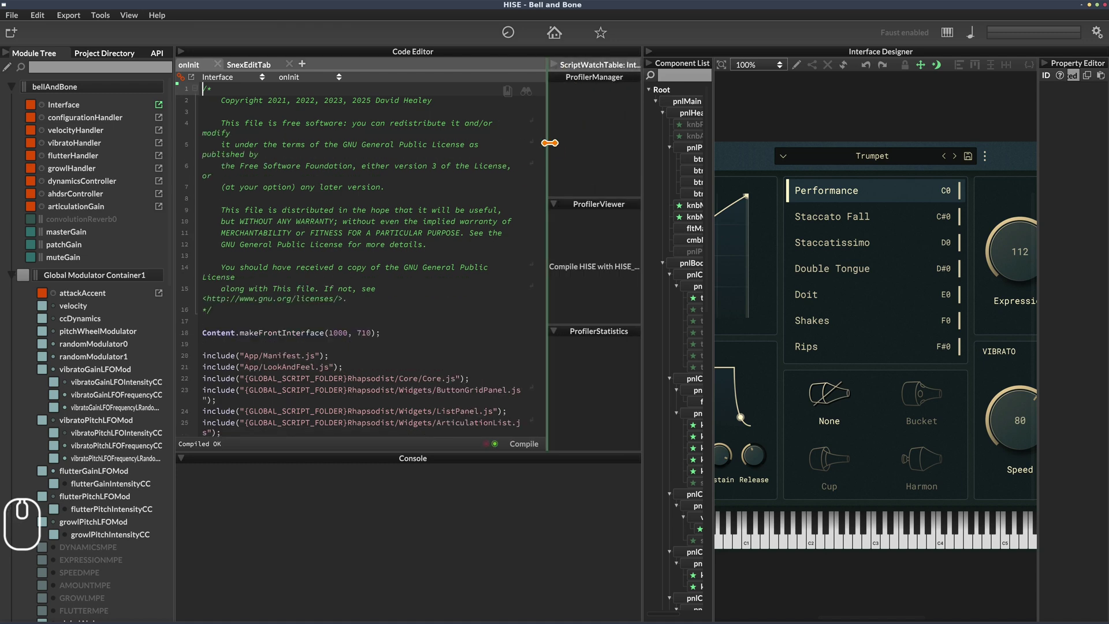
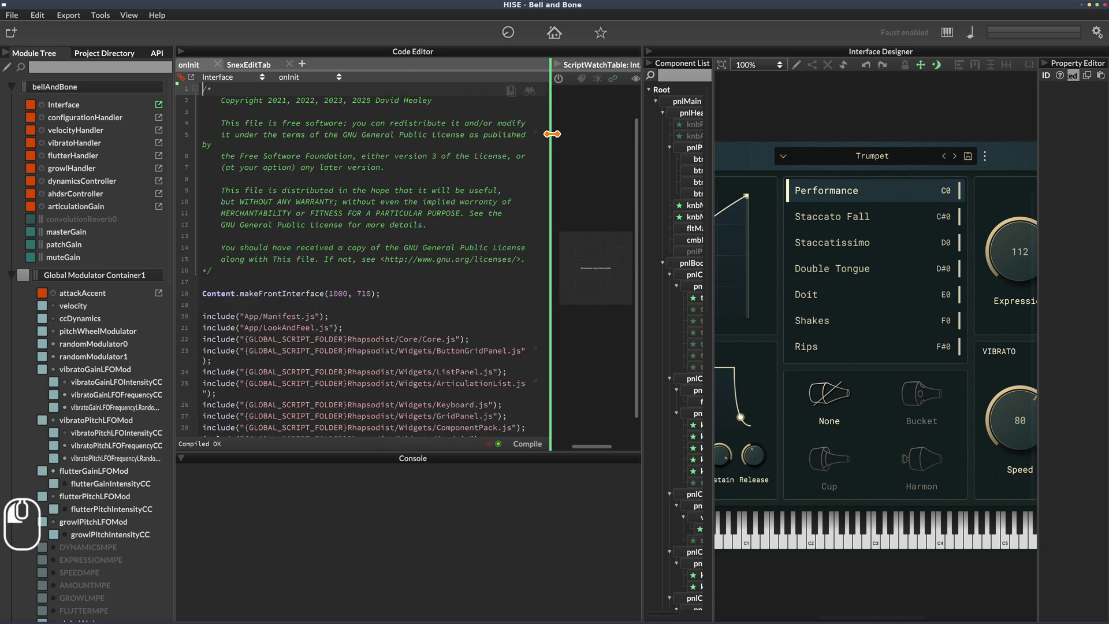
pyautogui.click(558, 84)
pyautogui.doubleClick(560, 70)
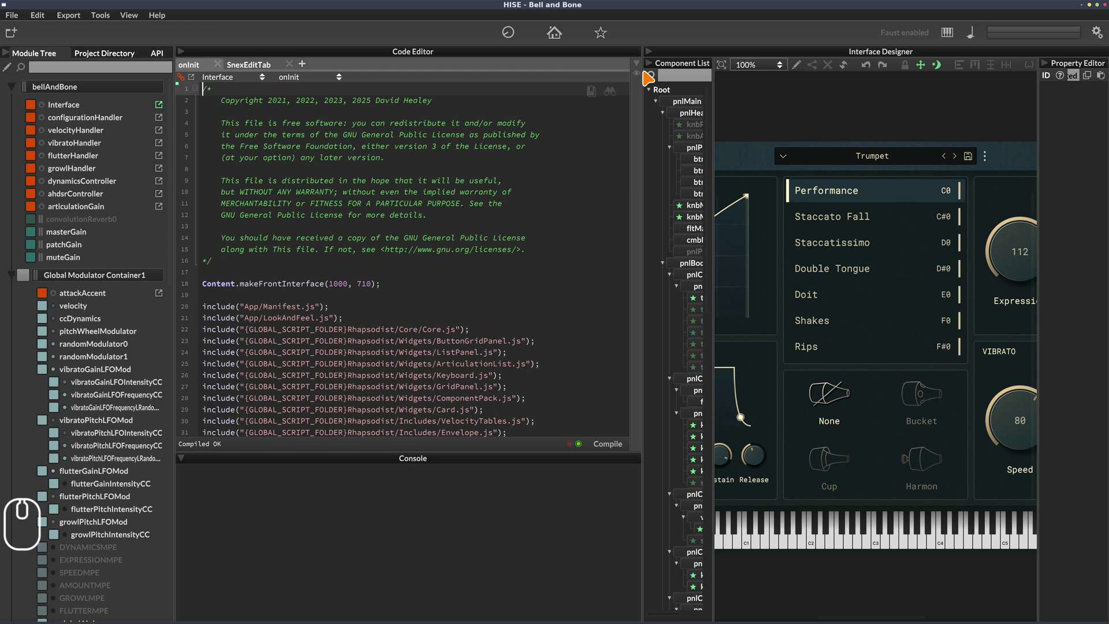
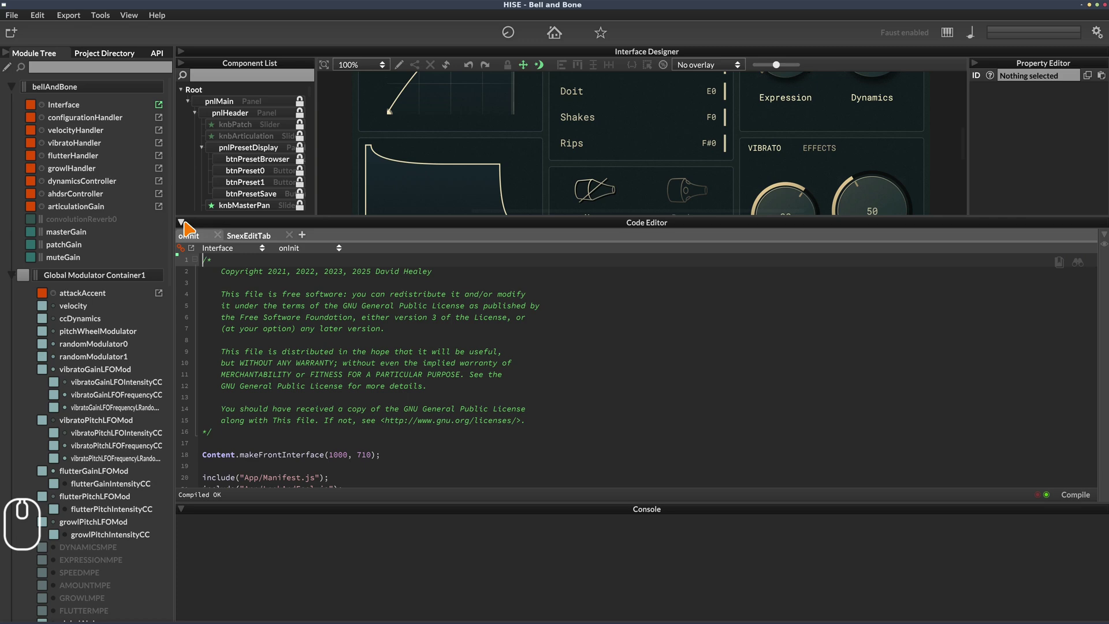
# - Enlarge the interface preview to 107% and choose the Staccatissimo articulation
pyautogui.click(190, 226)
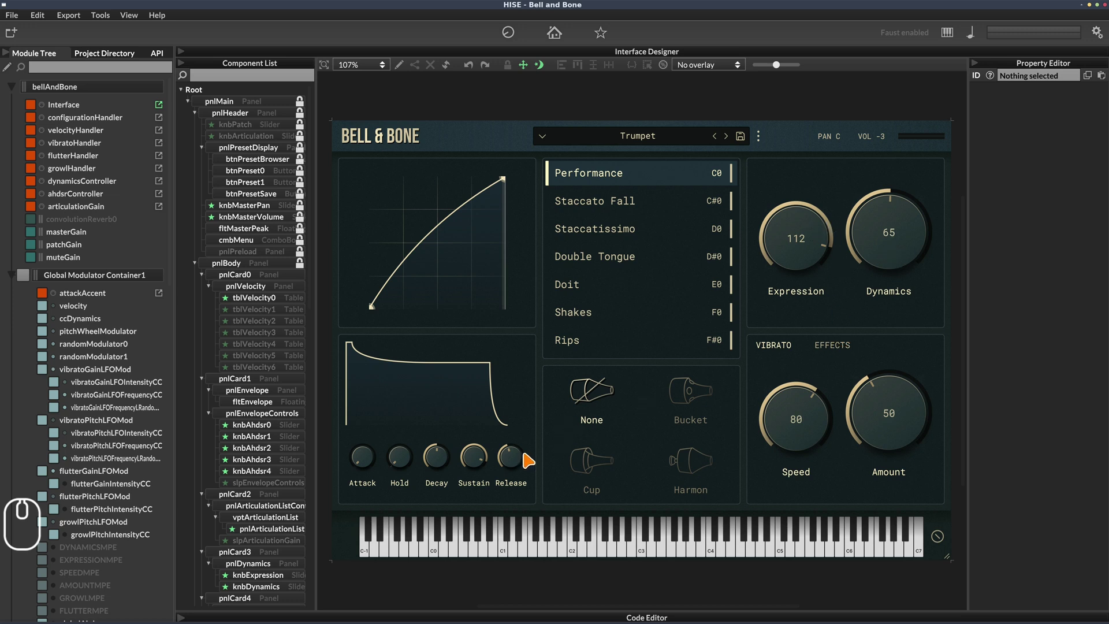
pyautogui.moveTo(444, 291); pyautogui.dragTo(441, 219)
pyautogui.click(435, 211)
# - Raise the Expression knob to 114 and reshape the velocity table into a straight line
pyautogui.moveTo(625, 232); pyautogui.dragTo(647, 146)
pyautogui.click(647, 145)
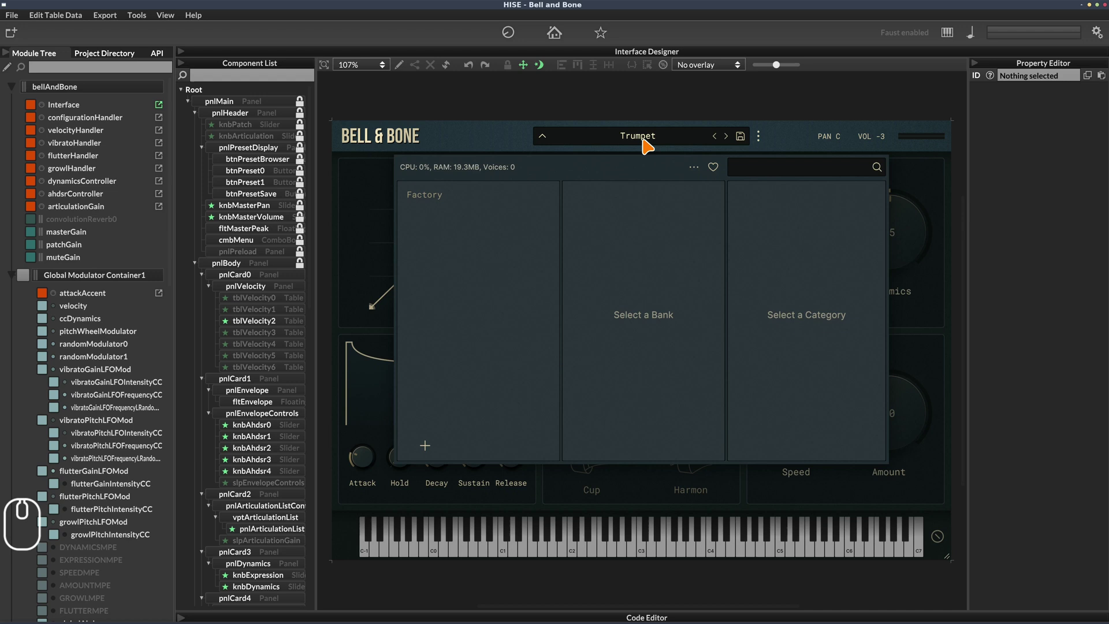
pyautogui.moveTo(645, 143); pyautogui.dragTo(768, 147)
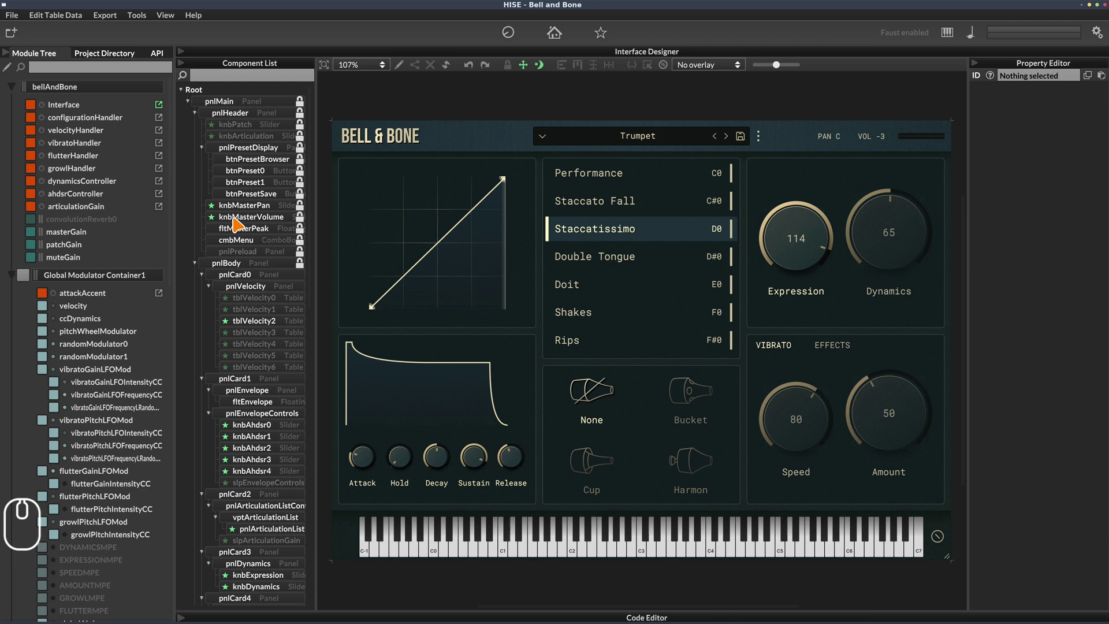
# - Select knbAhdsr0 (the Attack knob) so its properties fill the Property Editor
pyautogui.moveTo(263, 429); pyautogui.dragTo(372, 472)
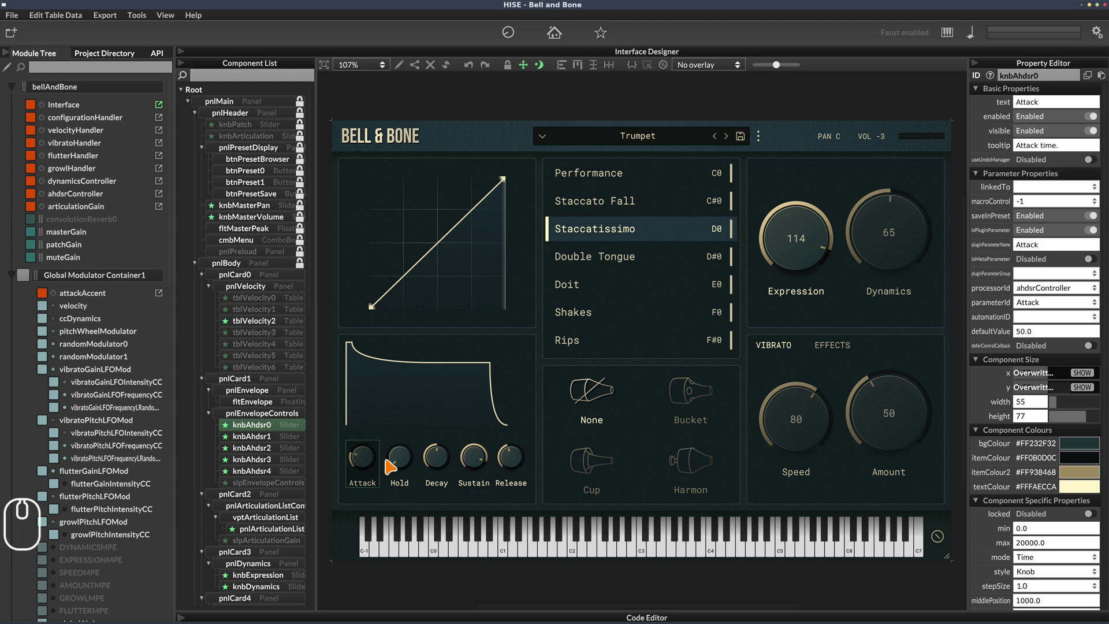
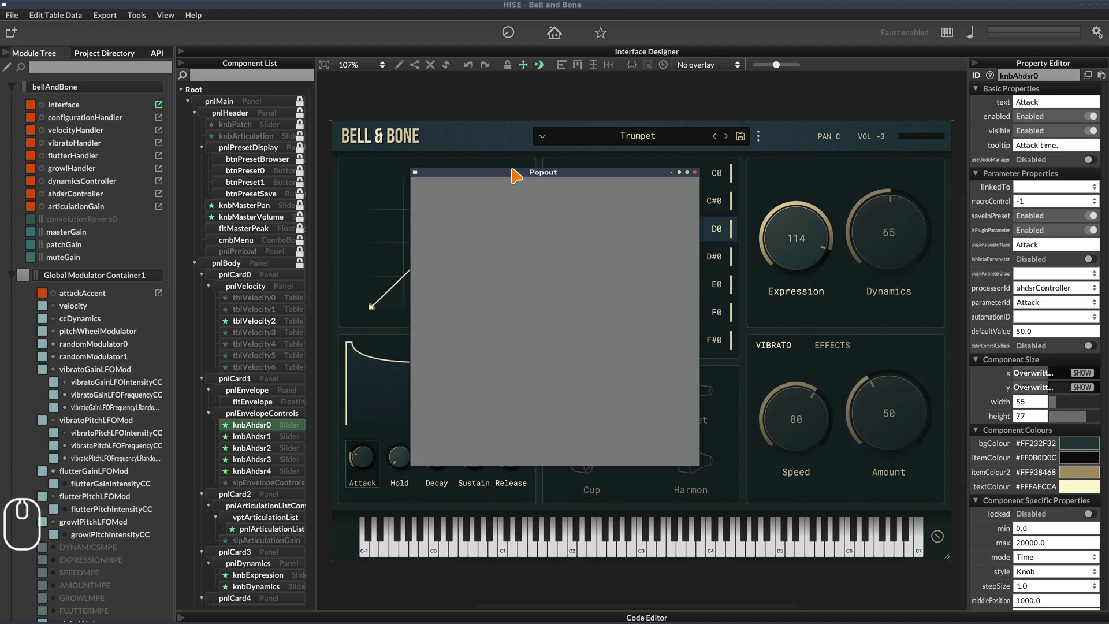
# - Move the floating Popout window higher and bring up its Scripting/Sampler panel-type menu
pyautogui.moveTo(529, 176); pyautogui.dragTo(626, 123)
pyautogui.middleClick(624, 161)
pyautogui.middleClick(624, 161)
pyautogui.scroll(-3)
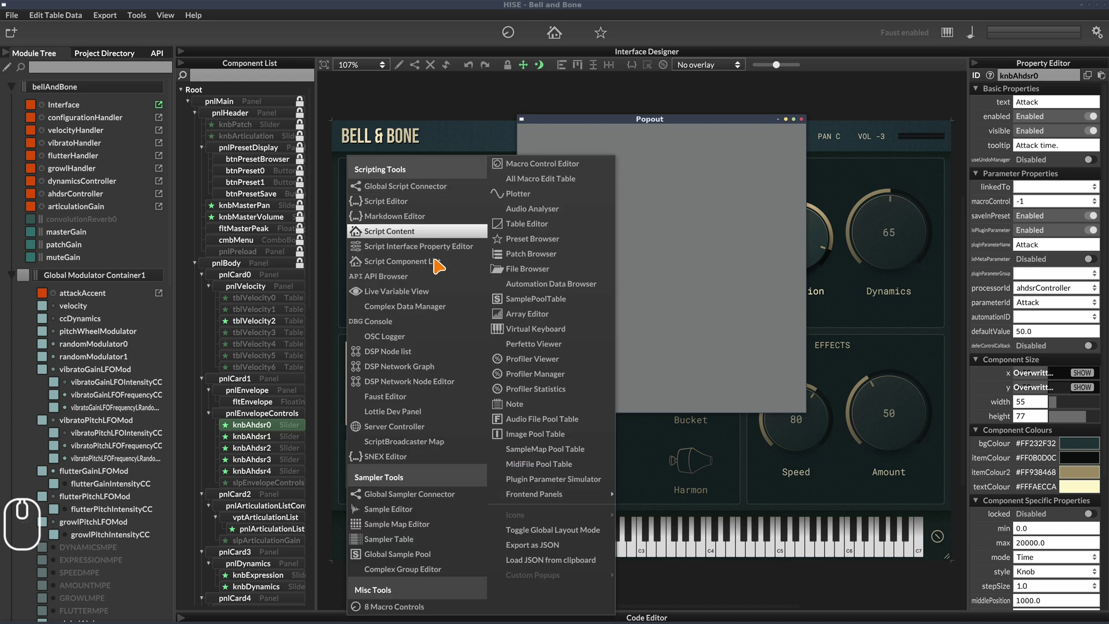